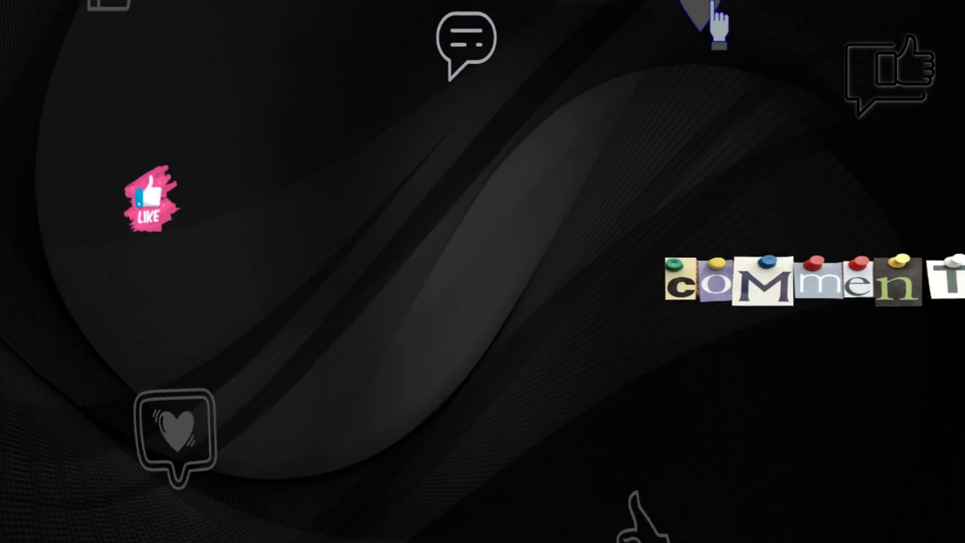
- Bring up the Seguridad de Windows overview listing its Áreas de protección
key(ctrl+alt+1)
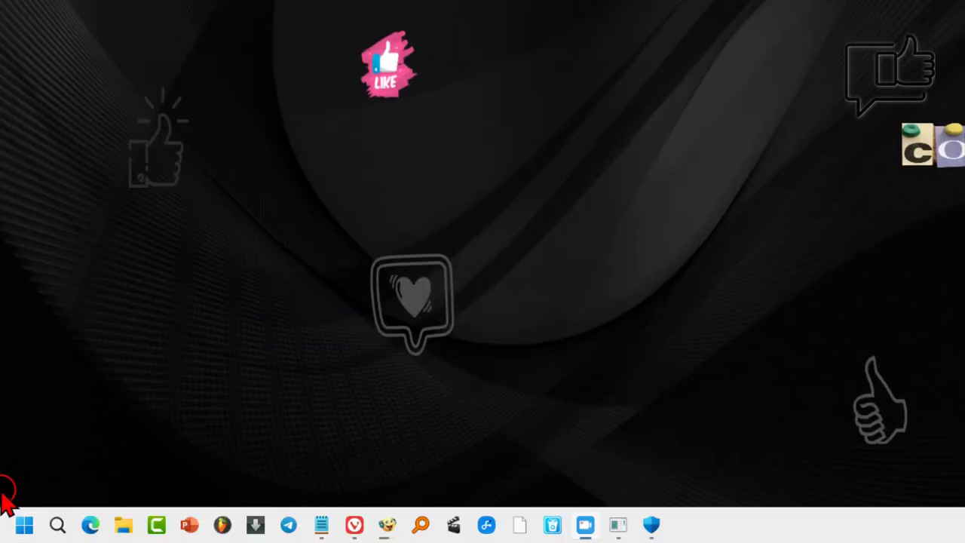
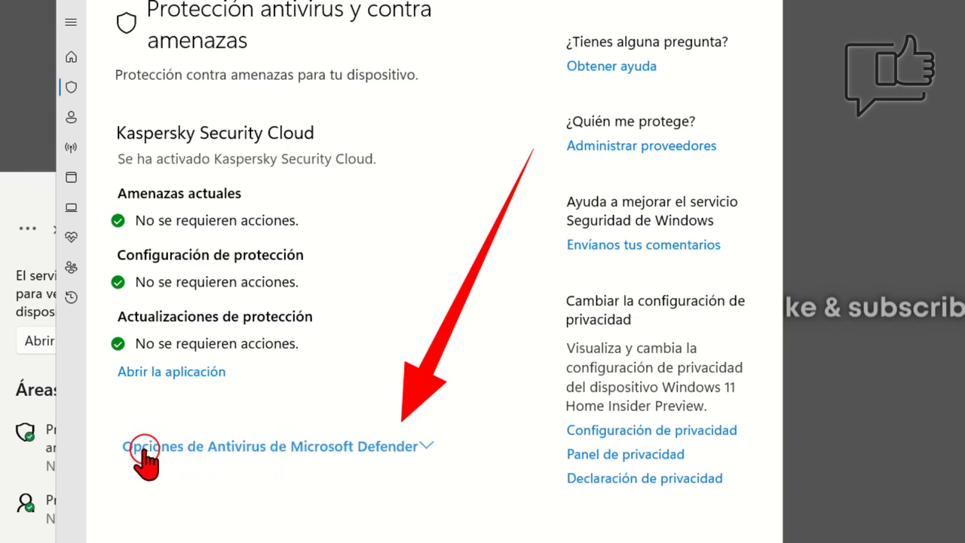
- Expand Opciones de Antivirus de Microsoft Defender and switch Examen periódico to Activado
click(495, 503)
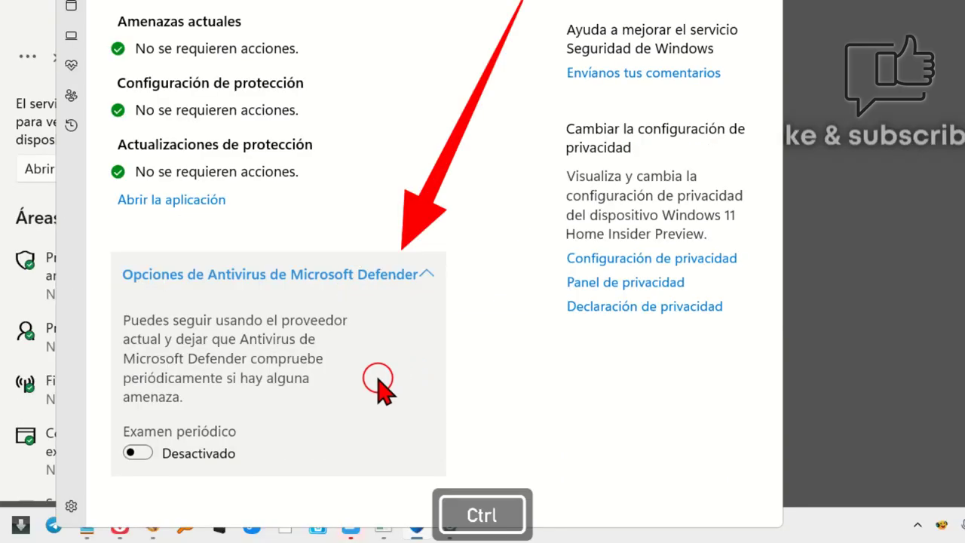
click(138, 453)
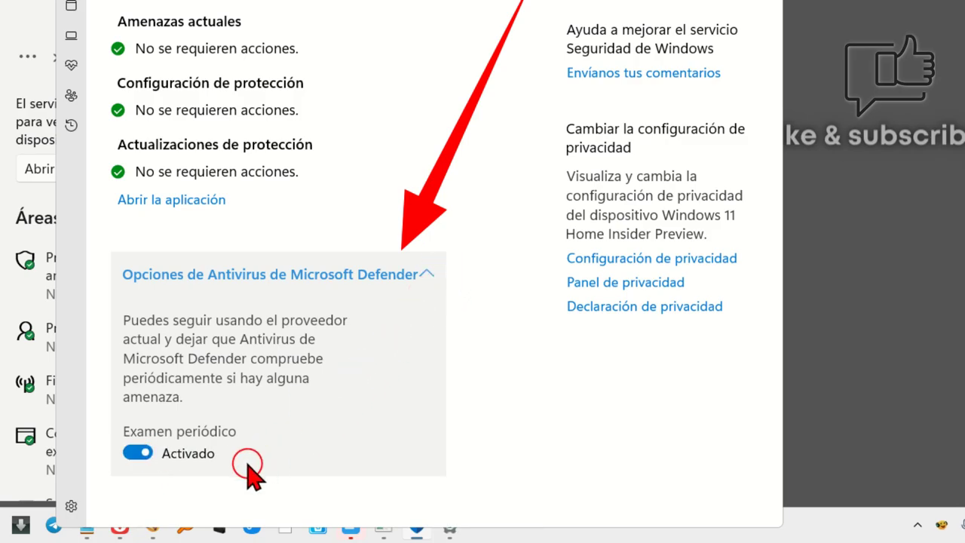